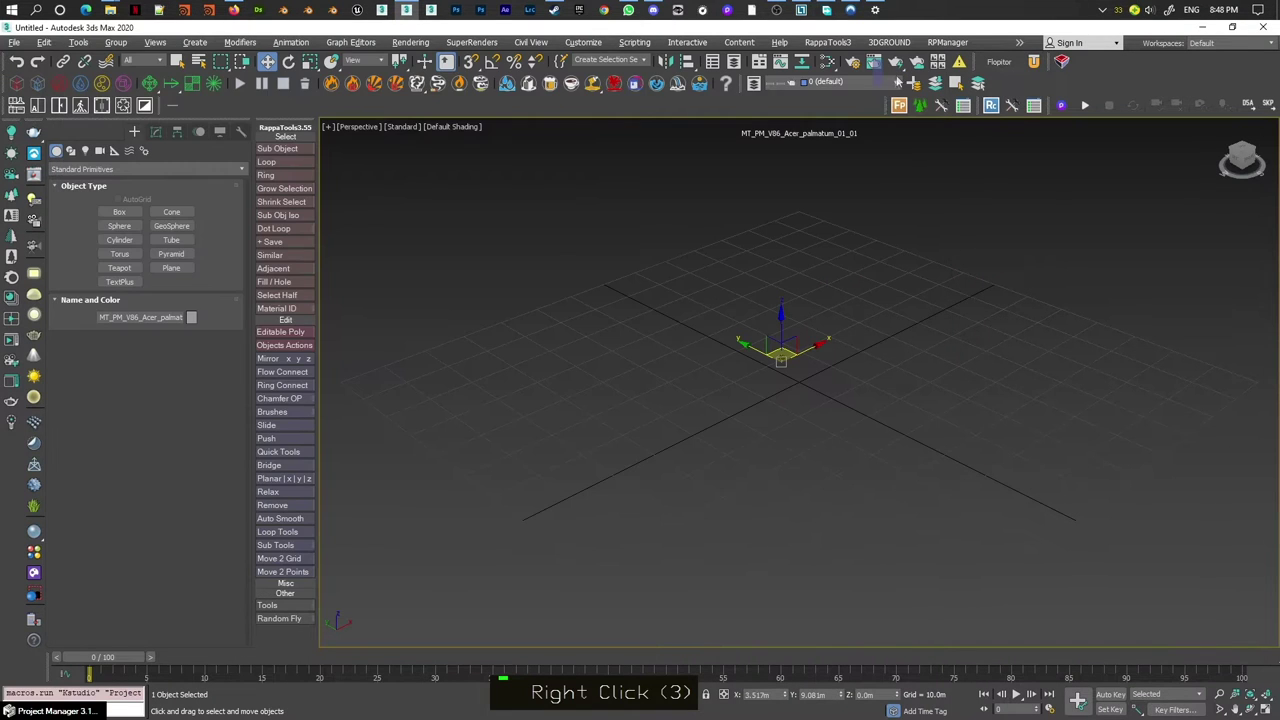
# - Show the Asset Tracking list with Shift+T, revealing every Maps/Shaders entry as File Missing
pyautogui.press('shift+t')
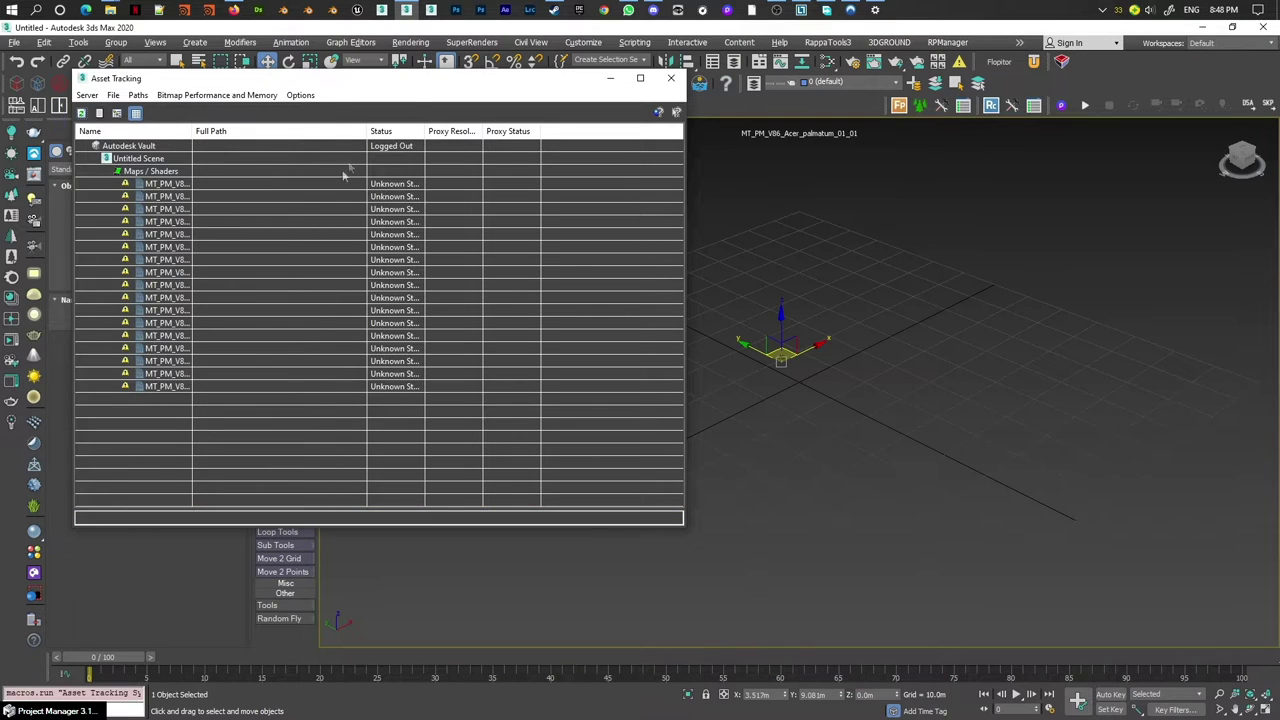
# - Browse Project Manager to the Maxtree Vol.86 MT_PM_V86 plant thumbnails
pyautogui.doubleClick(429, 133)
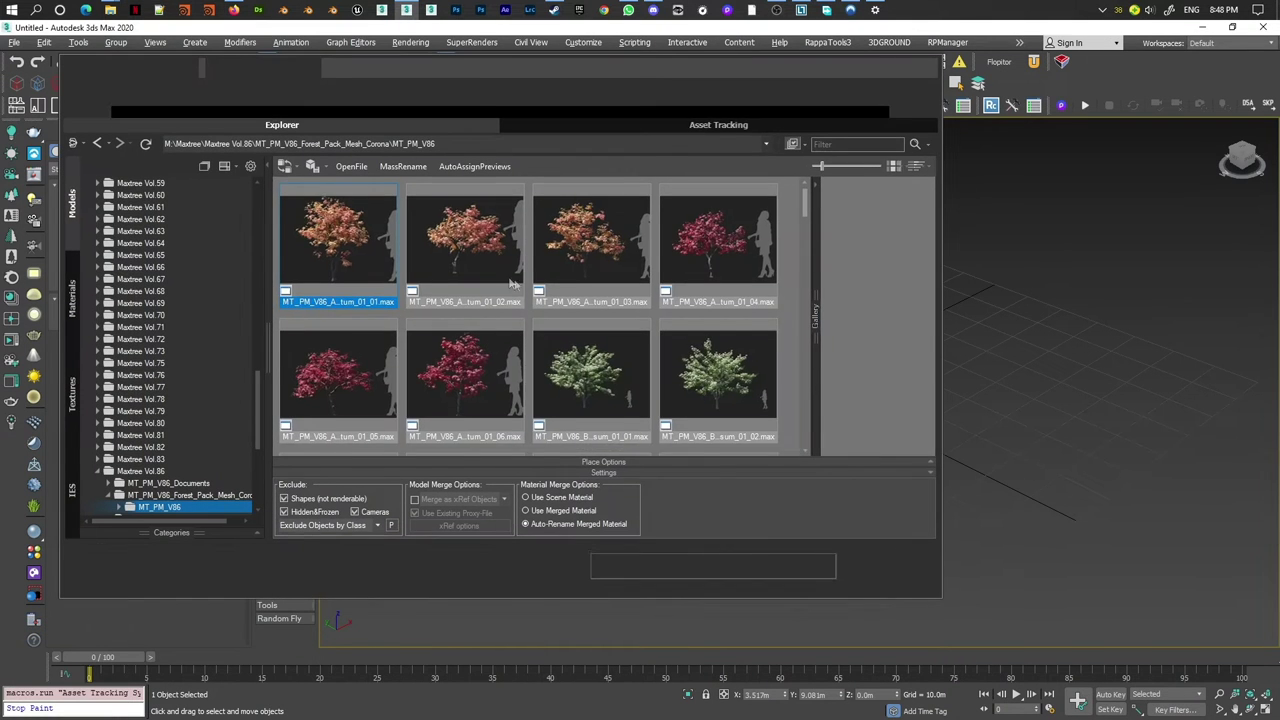
pyautogui.scroll(-3)
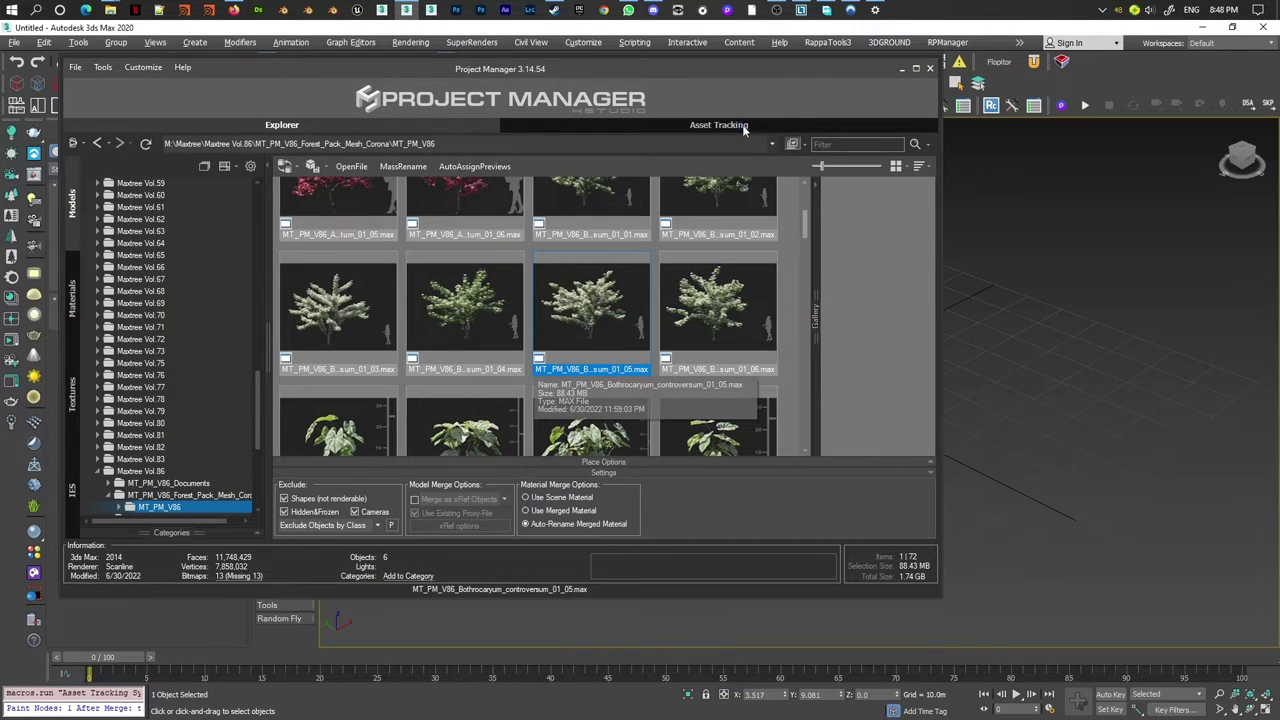
pyautogui.rightClick(941, 358)
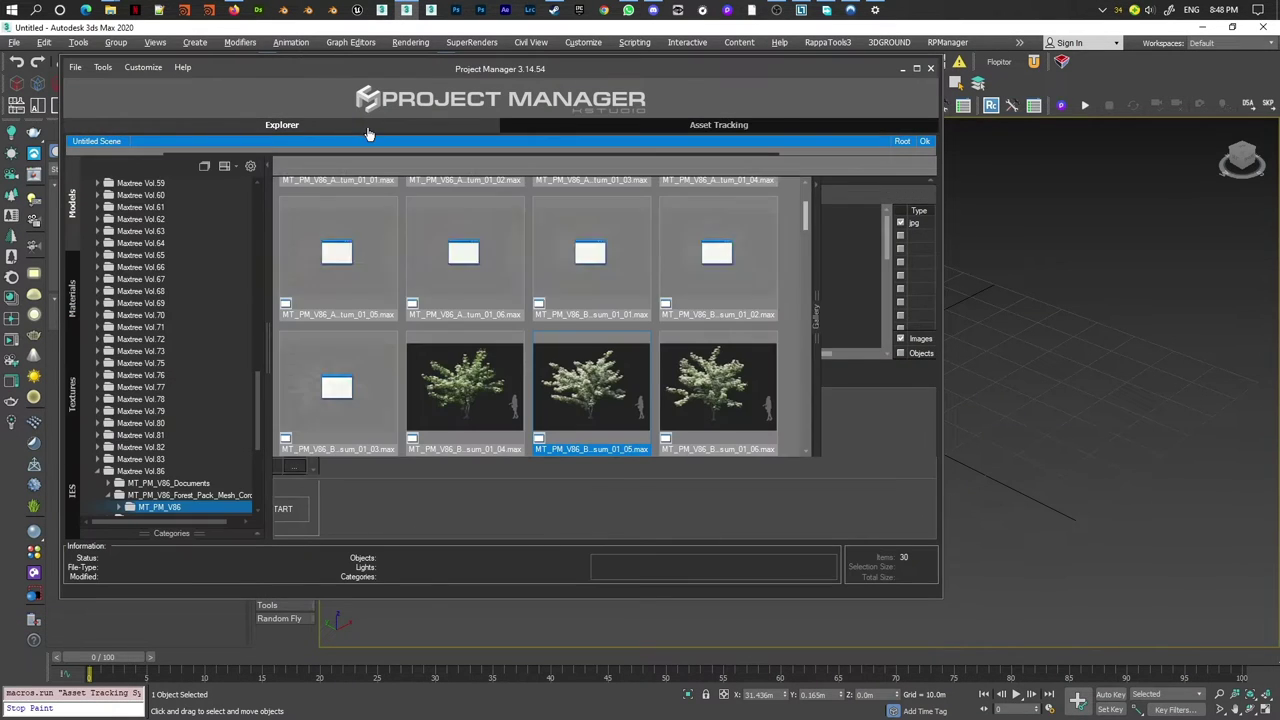
# - Scroll the thumbnails to reach the Parthenocissus_tricuspidata_01_04 model
pyautogui.scroll(-3)
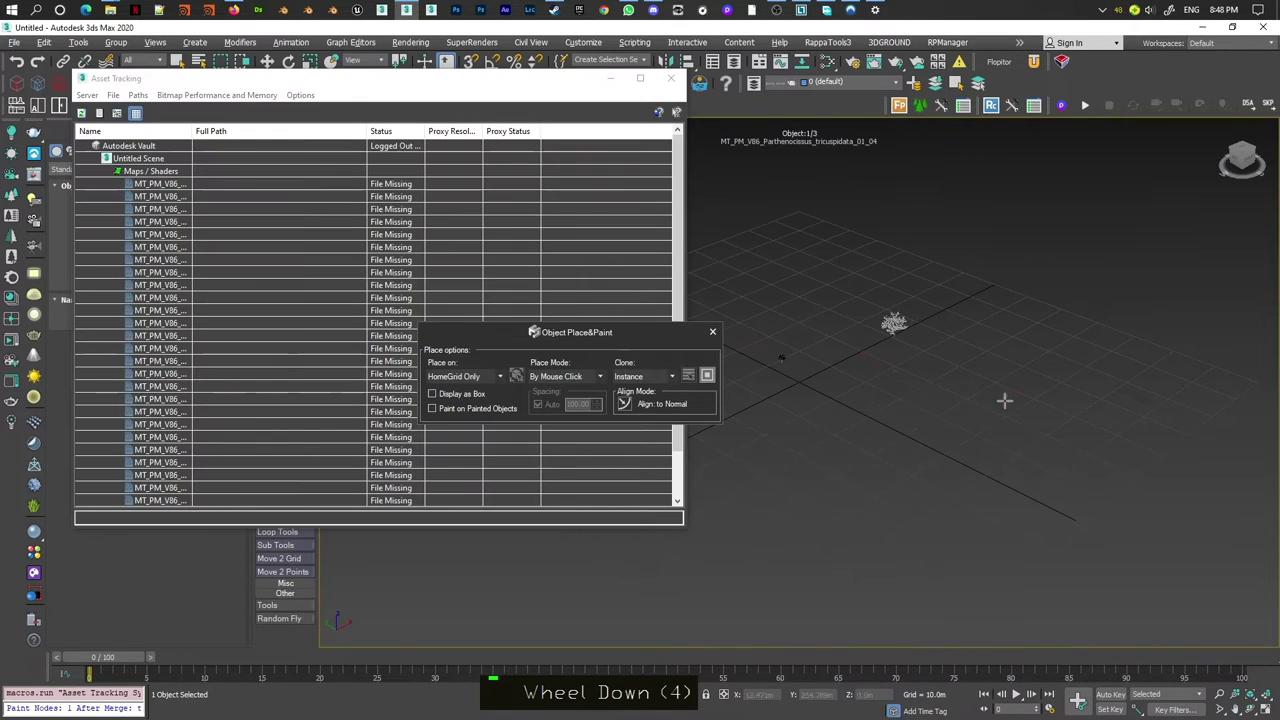
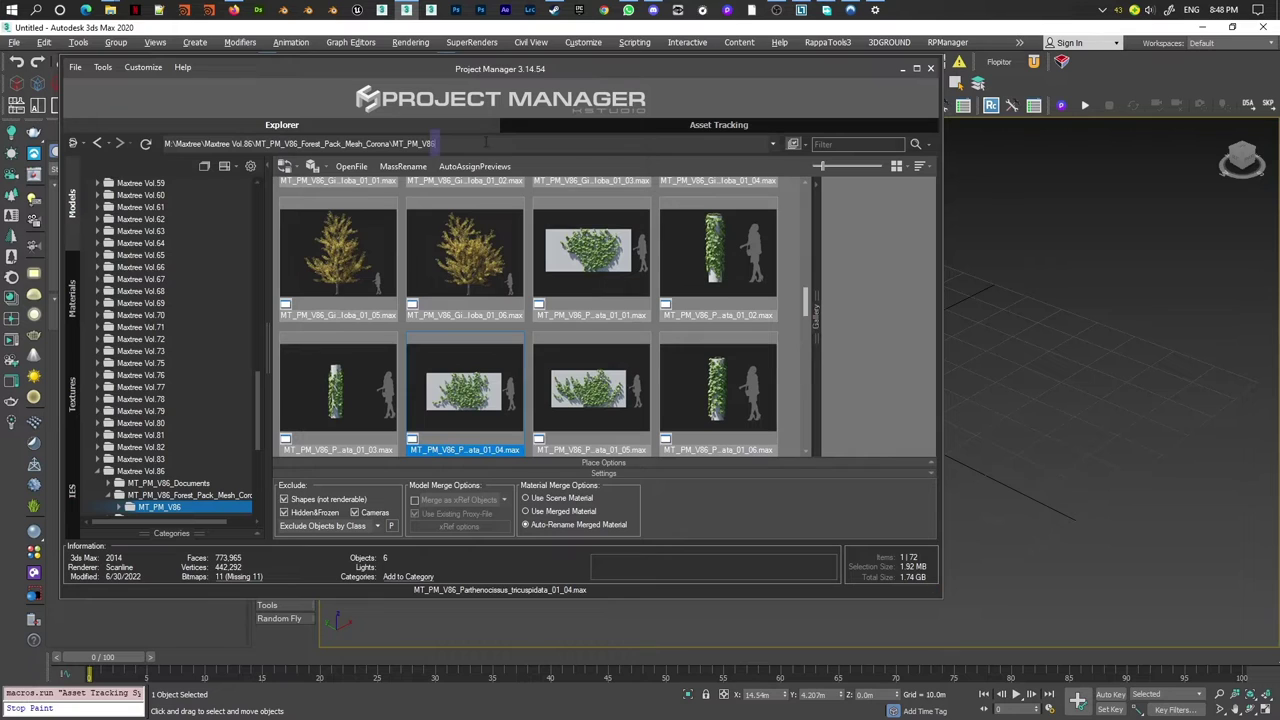
# - Bring up the plugin tools menu to launch Batch Render&Relink
pyautogui.rightClick(571, 401)
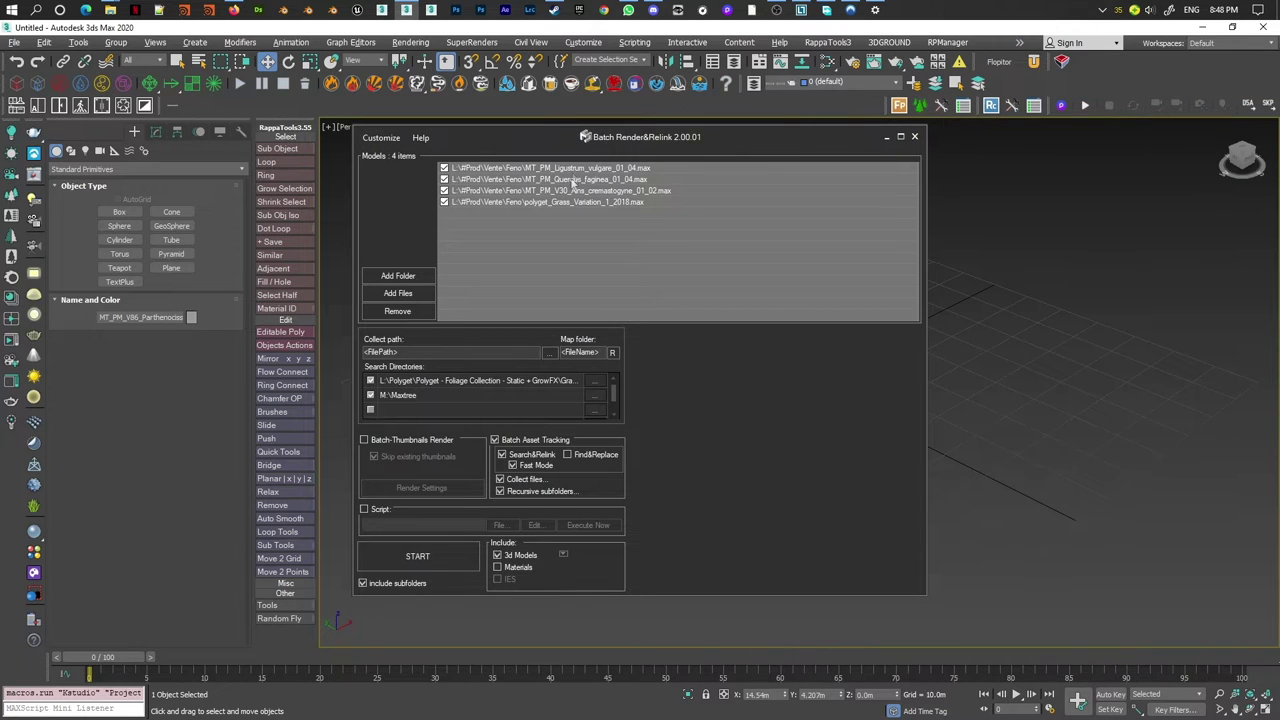
# - Add every .max file in the MT_PM_V86 folder to the batch list
pyautogui.click(582, 174)
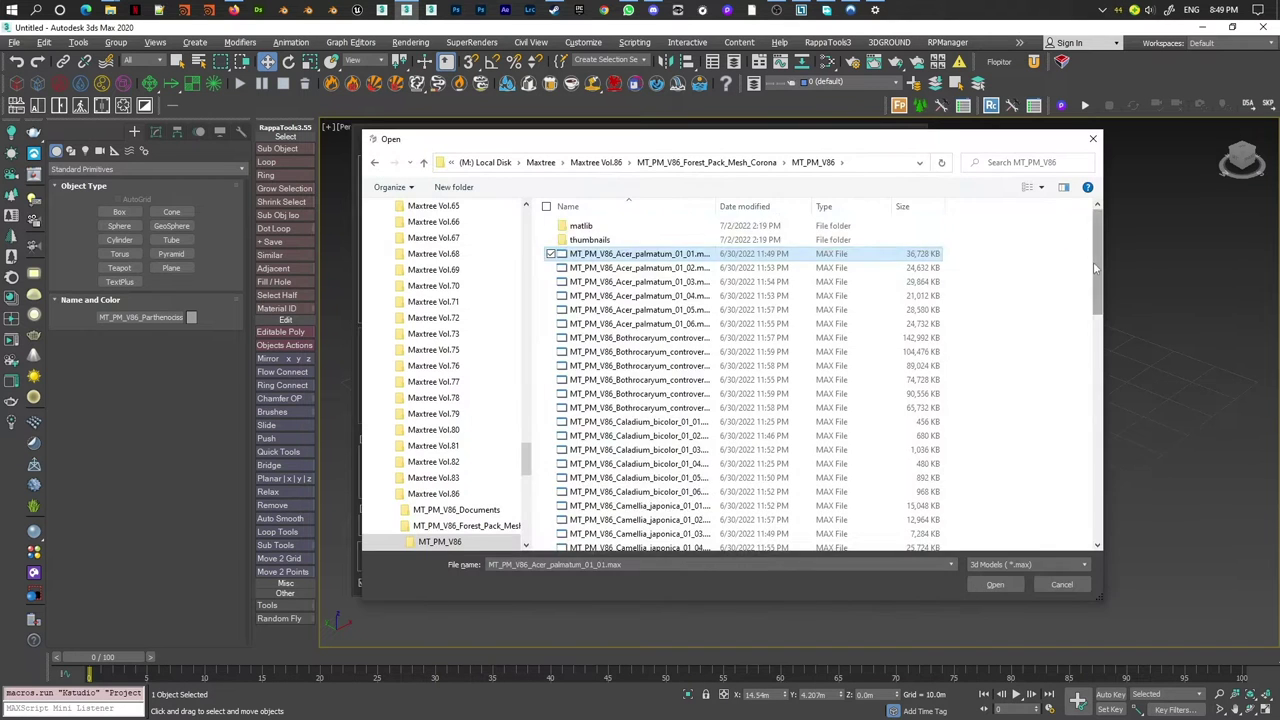
pyautogui.click(526, 438)
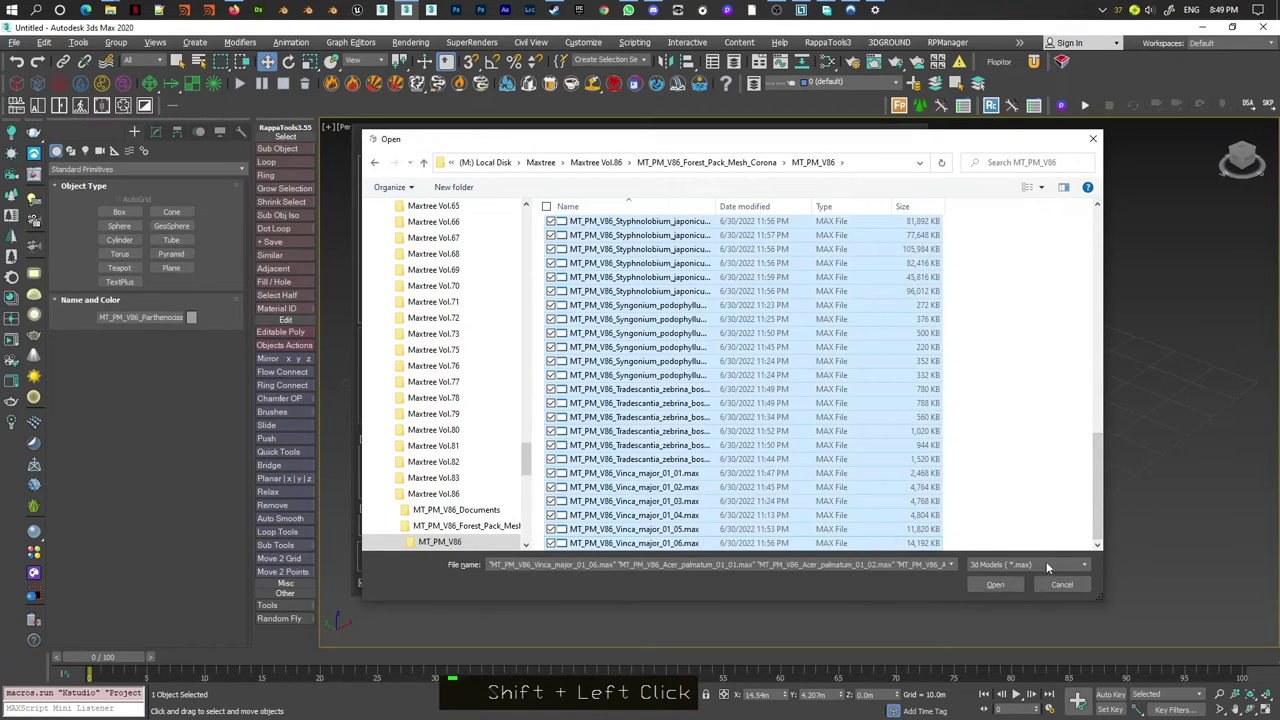